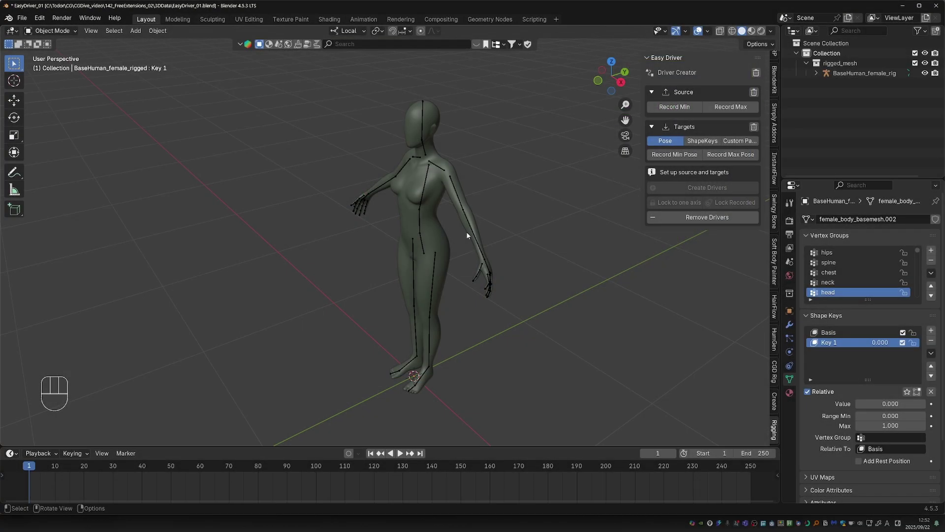
Select the armature, enter Pose Mode and rotate forearm.L about X so it hangs straight down.
click(474, 224)
middle_click(473, 221)
key(Tab)
click(475, 228)
key(r)
key(x)
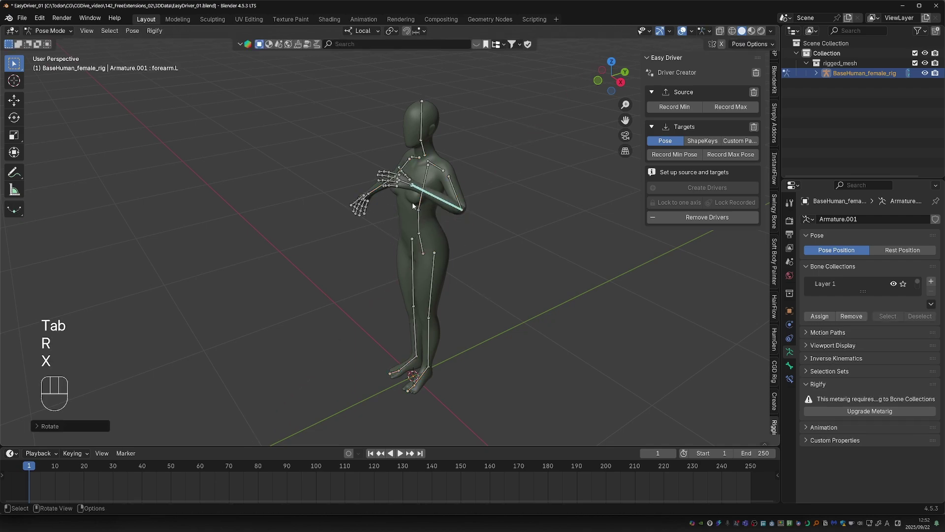
middle_click(449, 228)
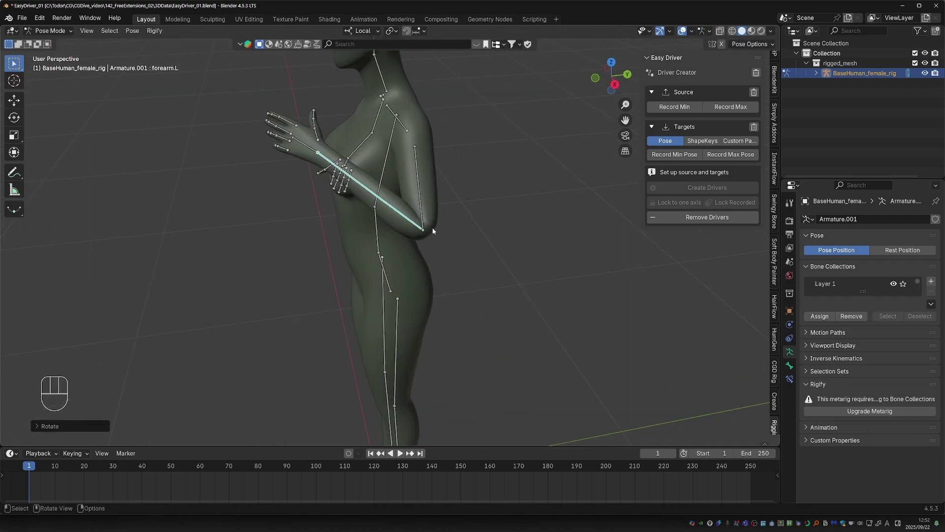
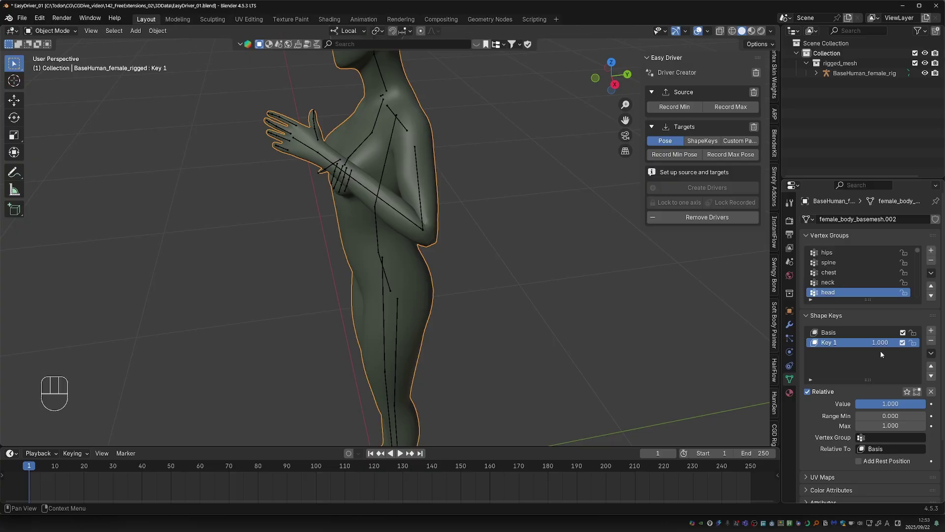
click(404, 215)
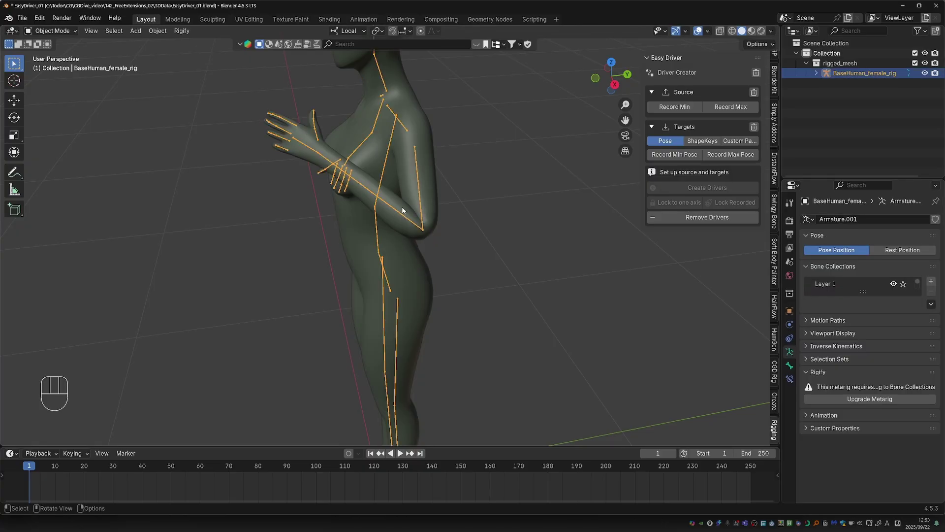
key(Tab)
Bend forearm.L up across the chest and add Key 1 as a shape-key target from 0.00 to 1.00.
click(463, 258)
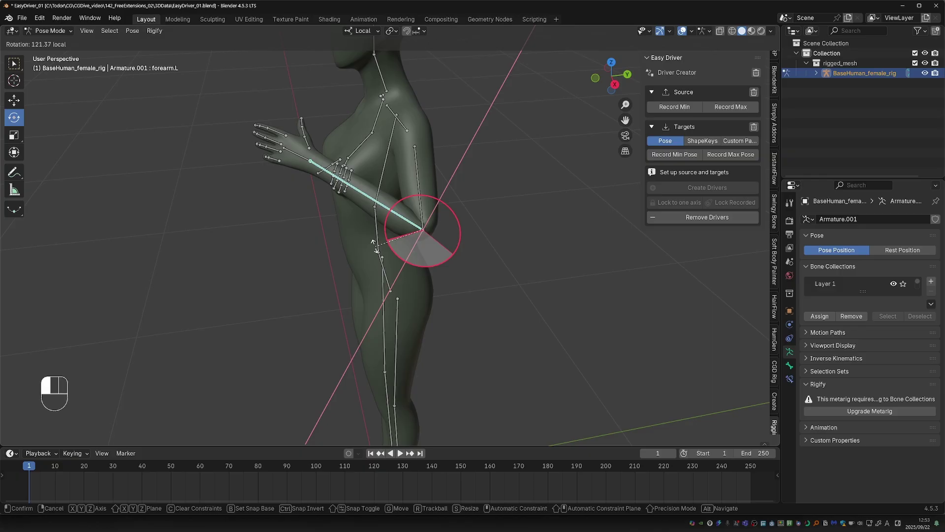
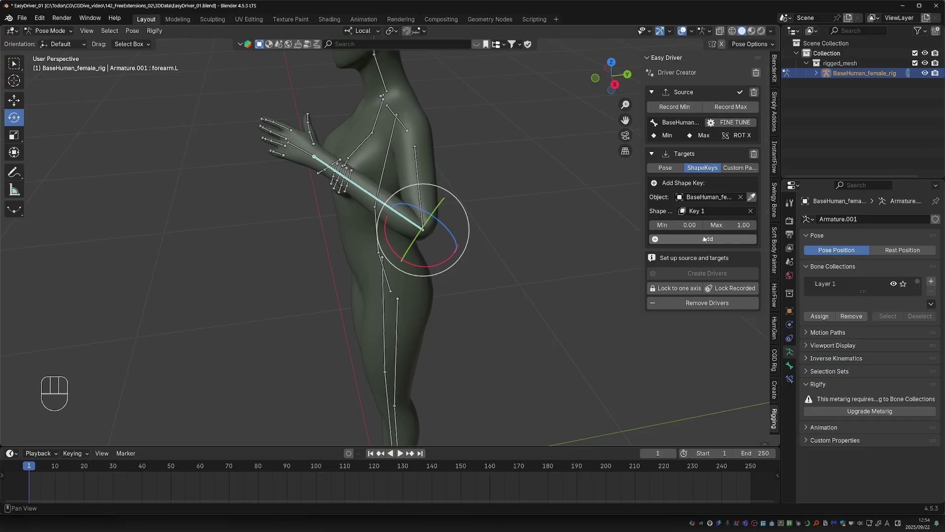
click(712, 240)
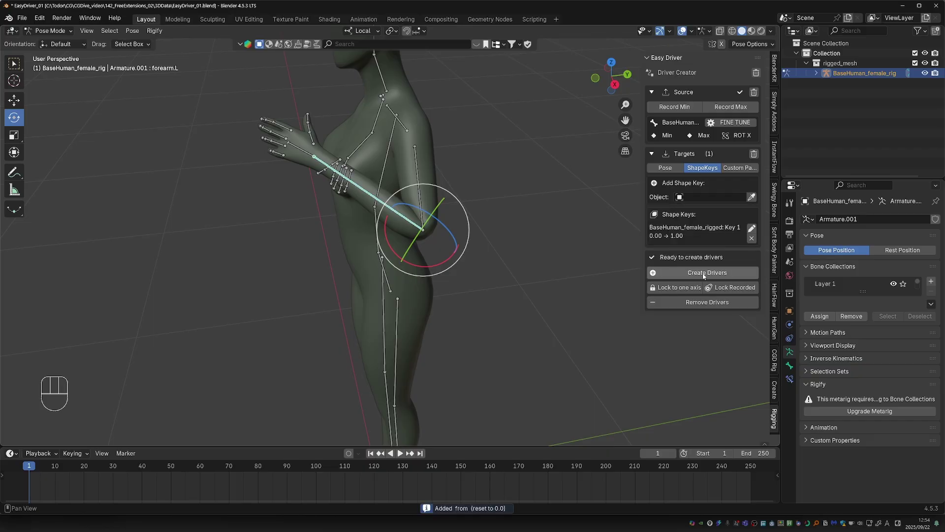
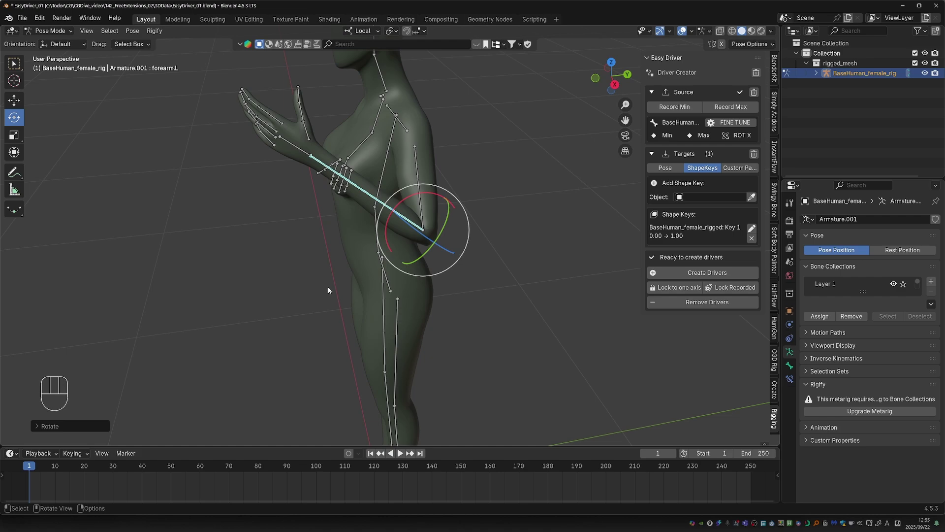
Return to Object Mode and select the body mesh to watch Key 1 follow the forearm.
key(Tab)
click(429, 225)
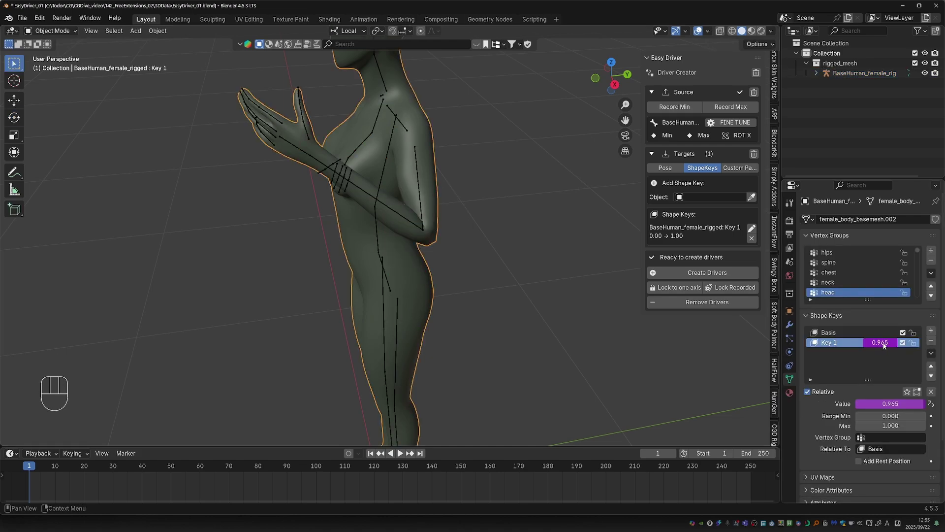
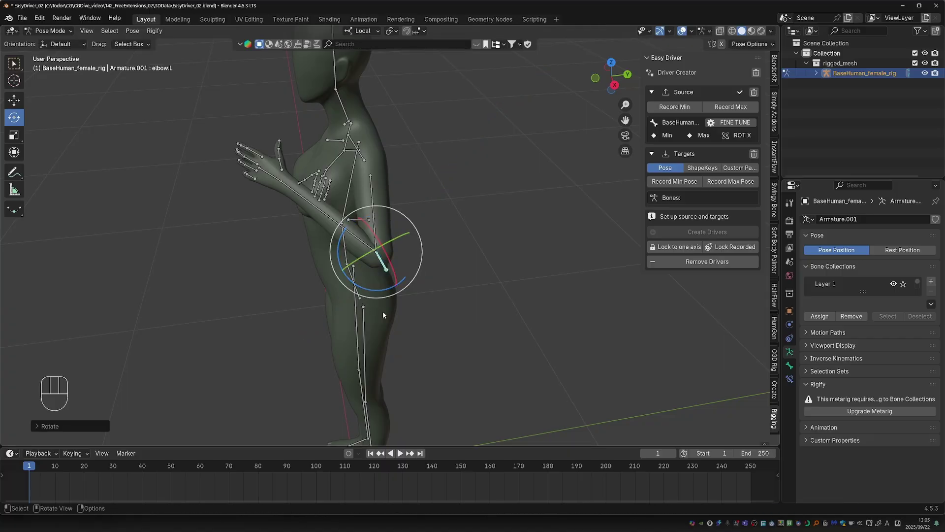
Record elbow.L's max pose and bicep.L's min and max poses, then create both drivers.
click(737, 186)
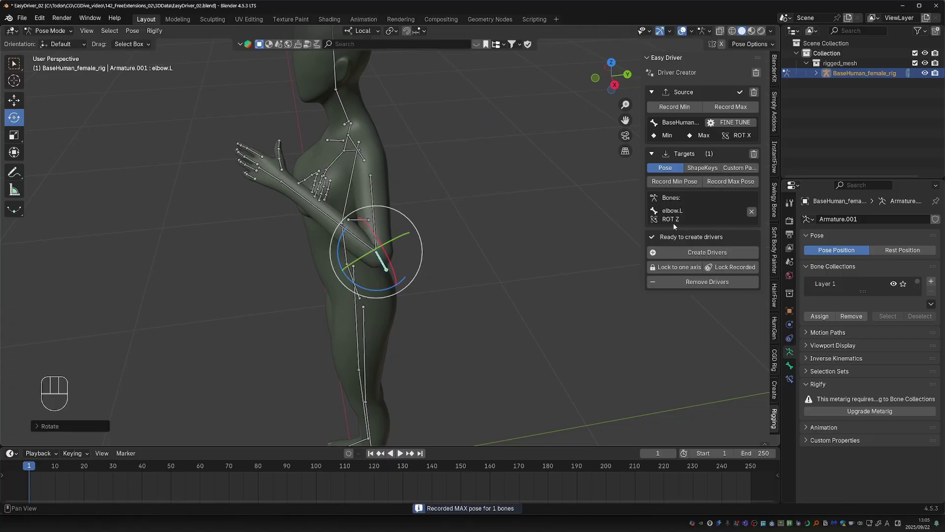
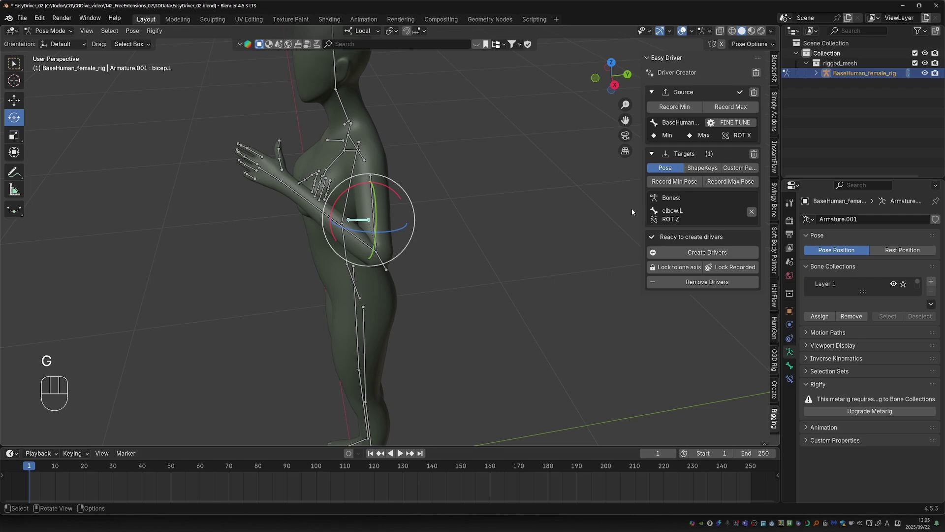
click(683, 186)
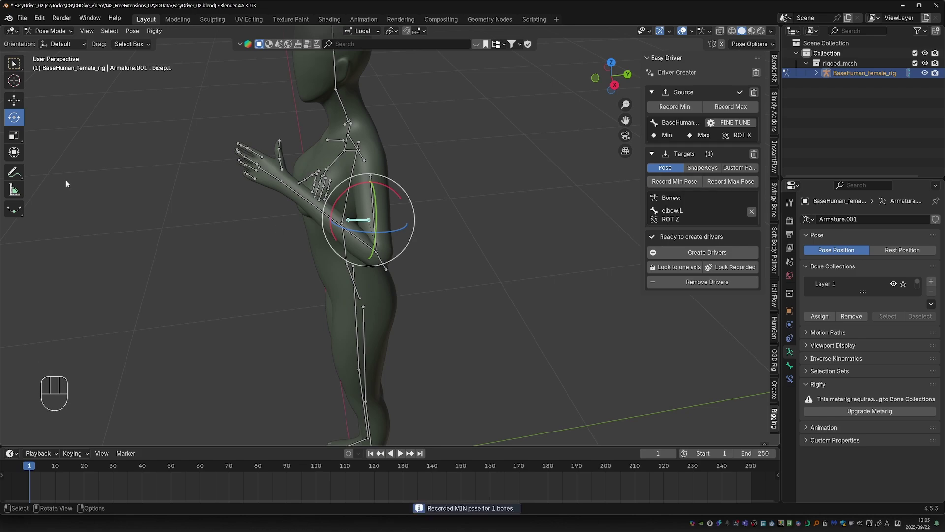
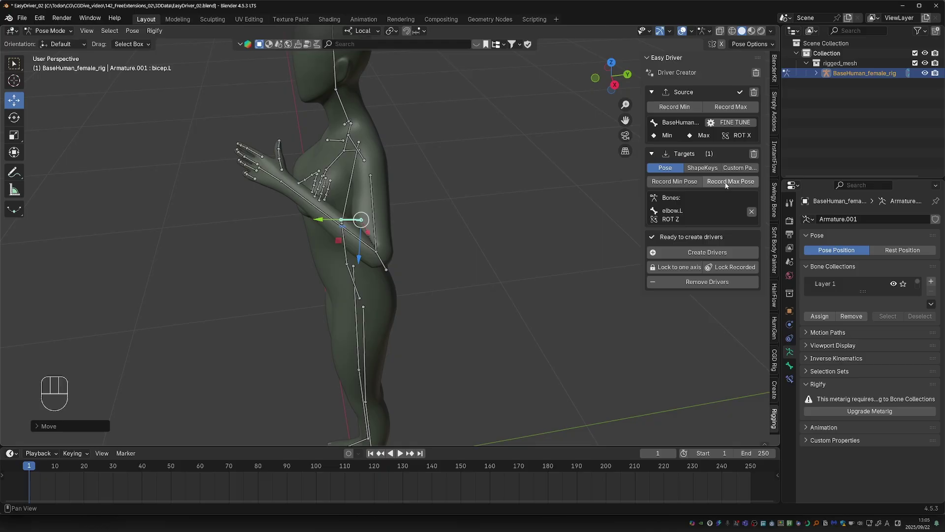
click(728, 185)
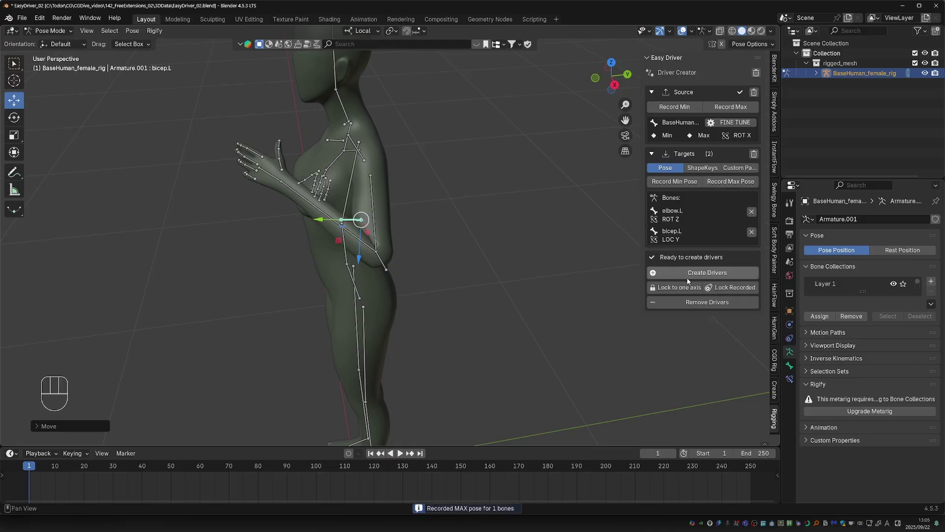
click(696, 277)
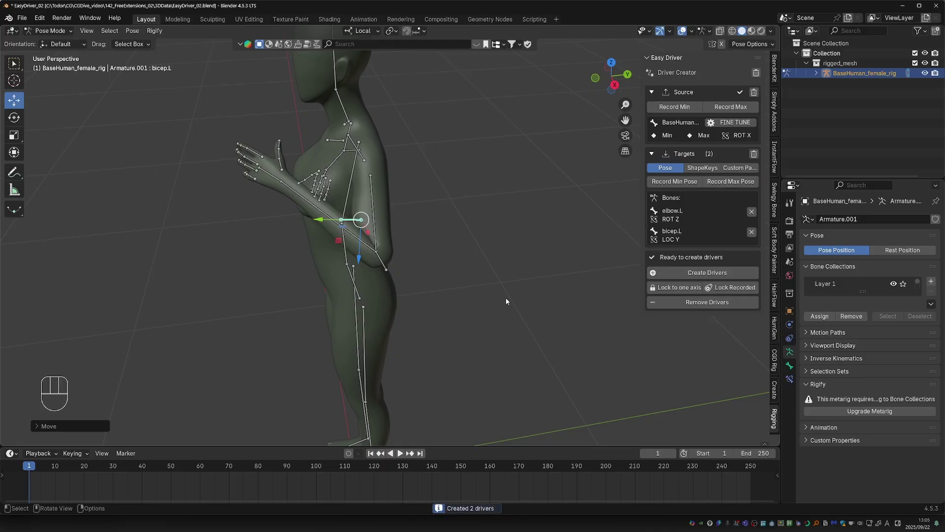
Select forearm.L, clear its rotation and rotate it to test the two new drivers.
click(364, 246)
key(alt+r)
key(r)
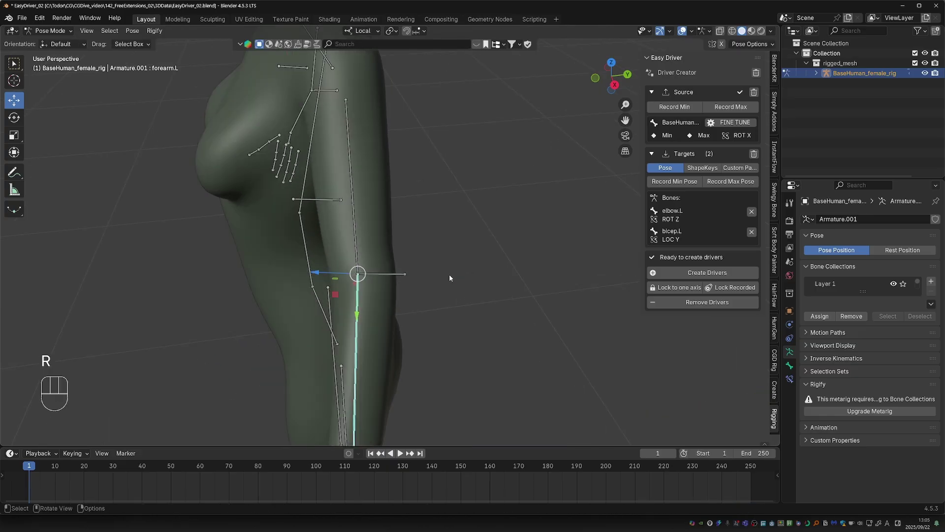
key(r)
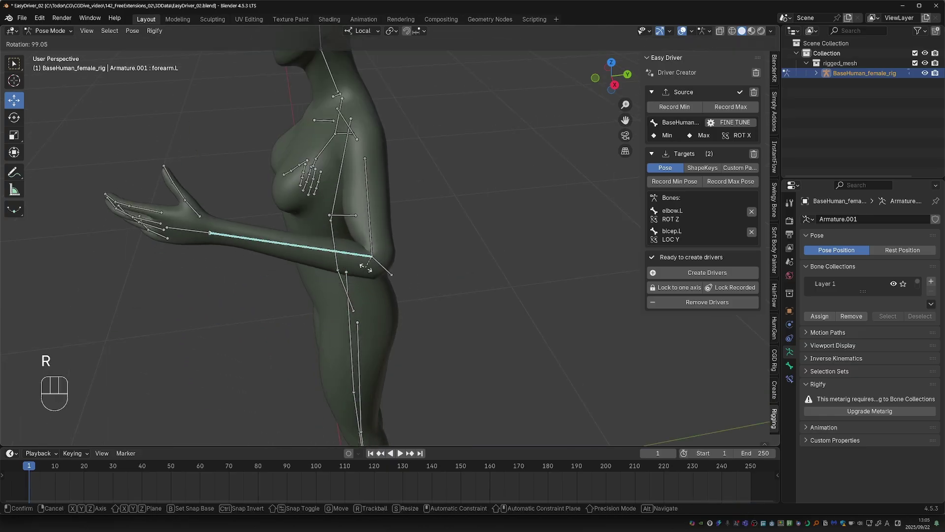
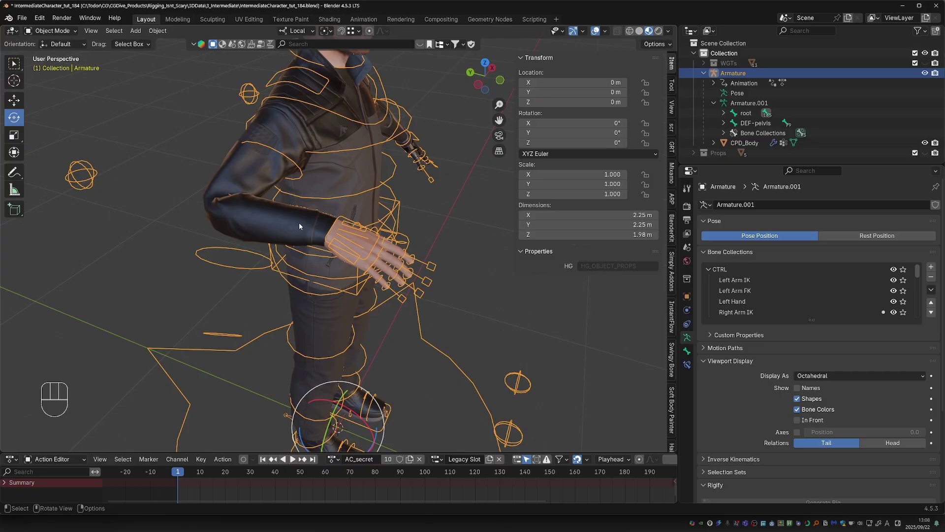
Inspect CPD_Body's CS_elbow_fix shape key, then select the right lower arm FK control in Pose Mode.
key(Tab)
click(232, 194)
drag(875, 363, 901, 363)
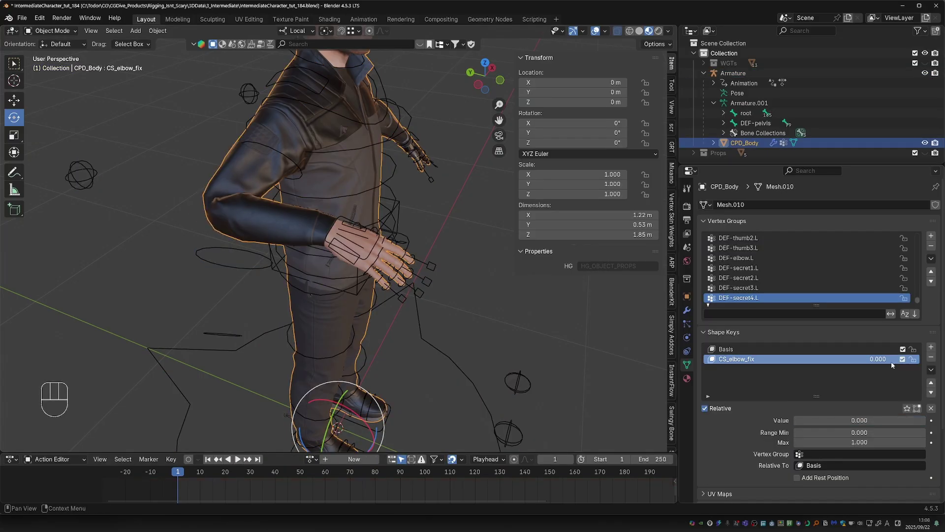
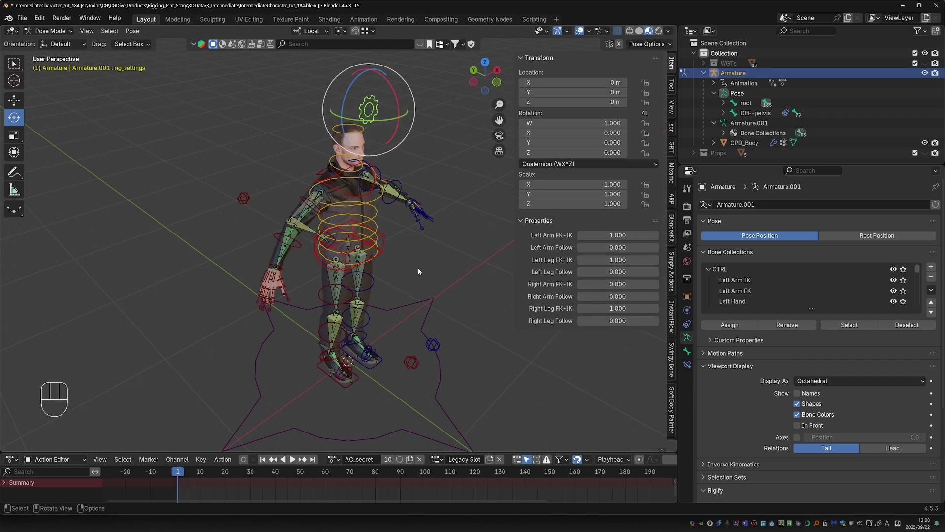
click(306, 247)
Hide the rig shapes, record lower_arm-FK.R's resting rotation as minimum and bend the elbow for the maximum.
drag(307, 251, 318, 251)
middle_click(299, 269)
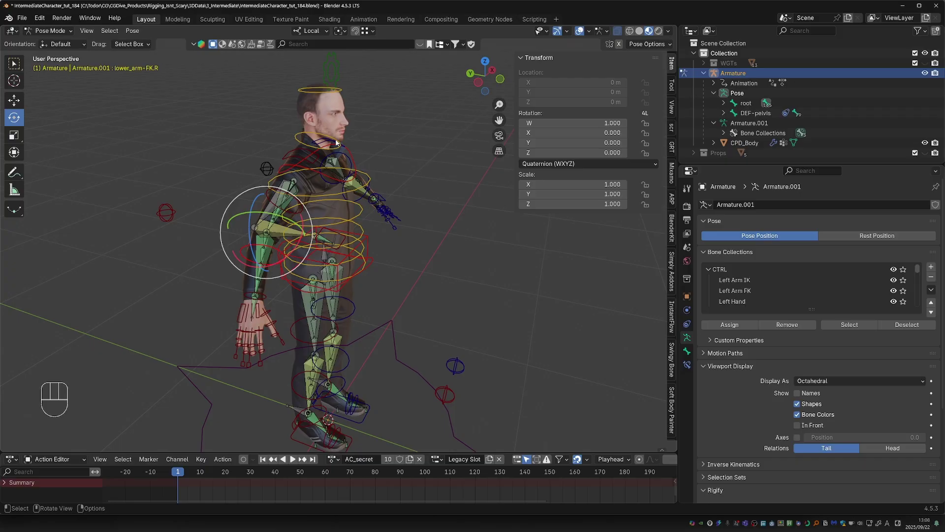
click(297, 251)
key(z)
click(303, 248)
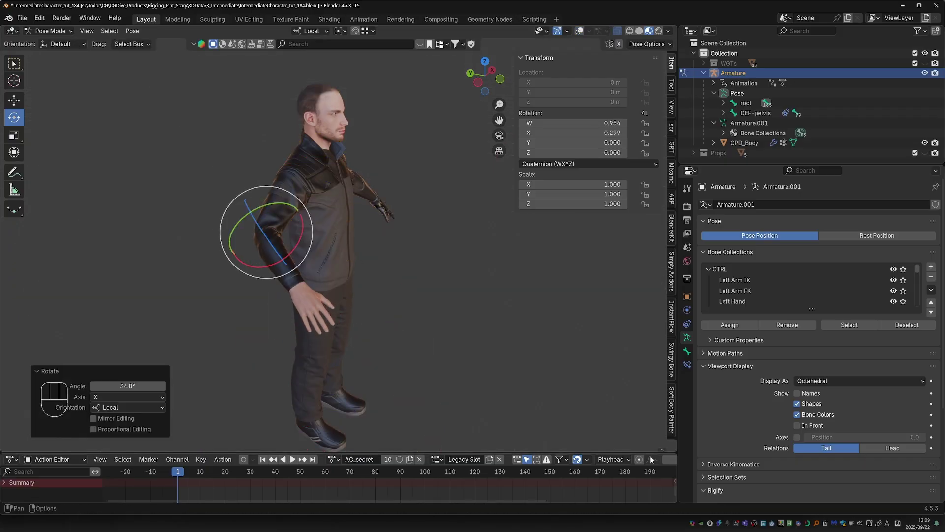
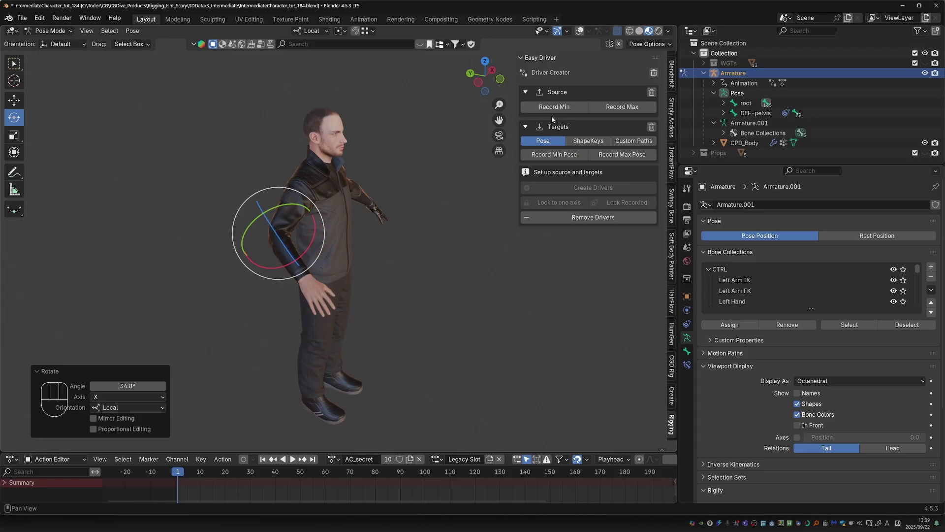
click(558, 113)
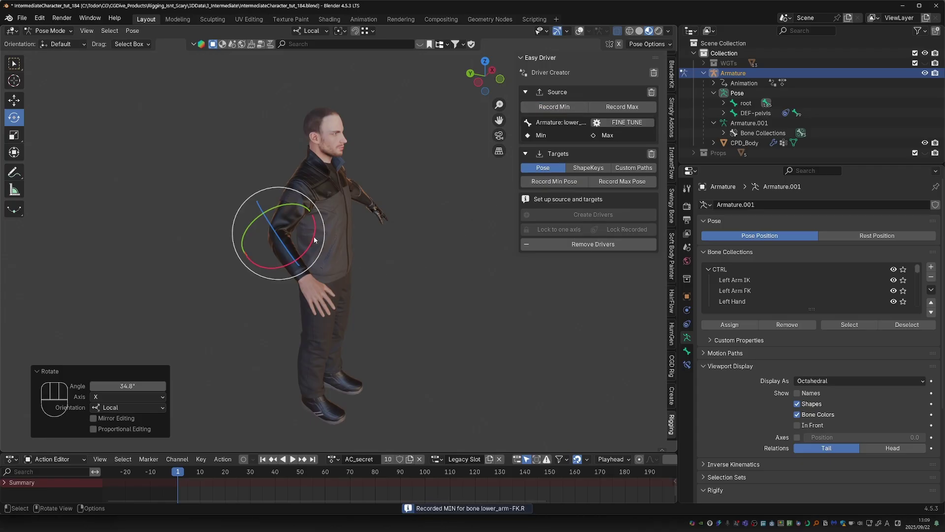
click(315, 240)
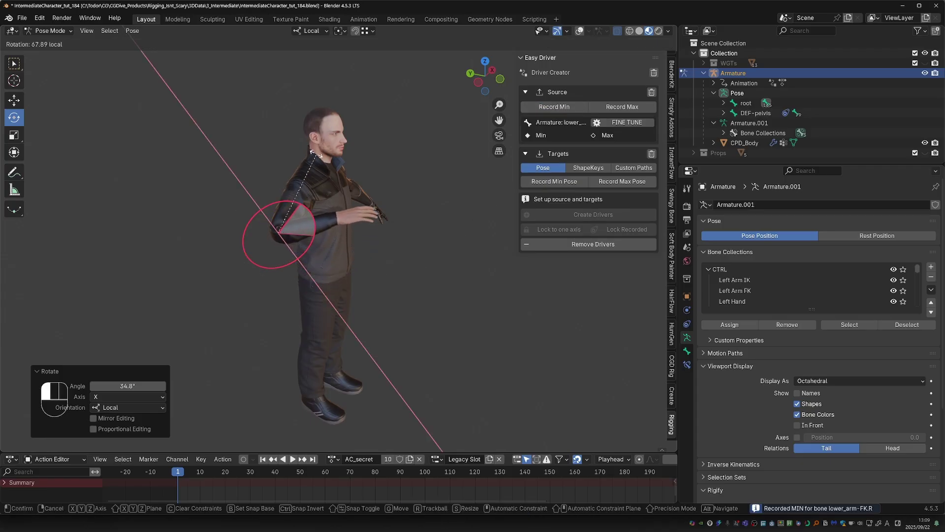
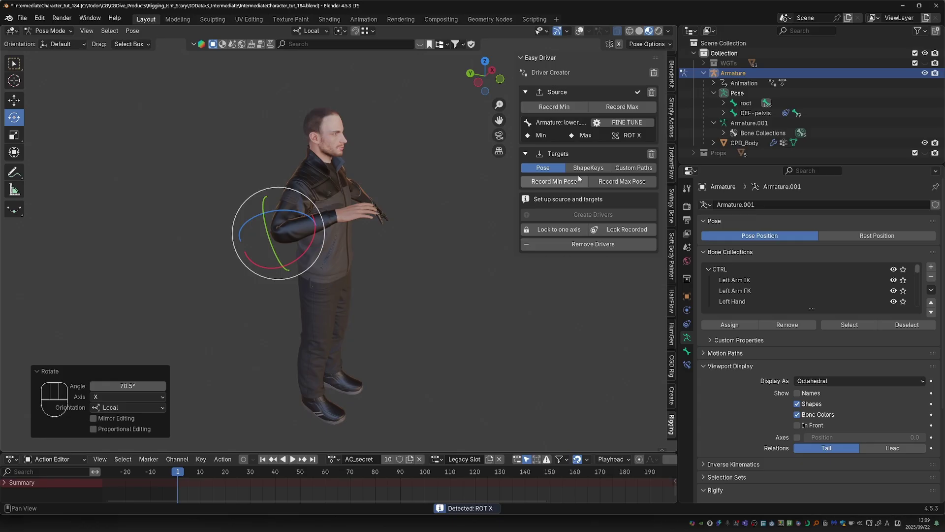
Switch Easy Driver targets to ShapeKeys and pick the CPD_Body mesh as the target object.
click(583, 169)
click(588, 202)
key(Tab)
click(360, 206)
key(F2)
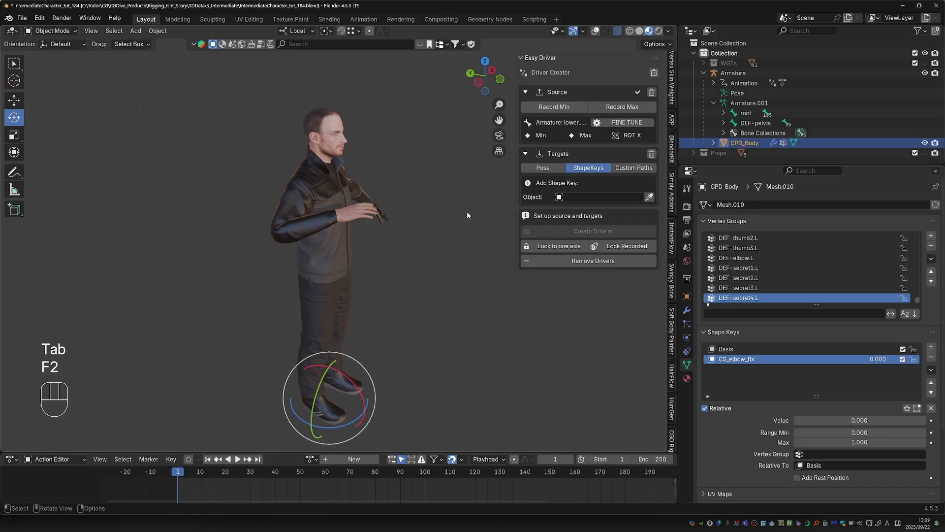
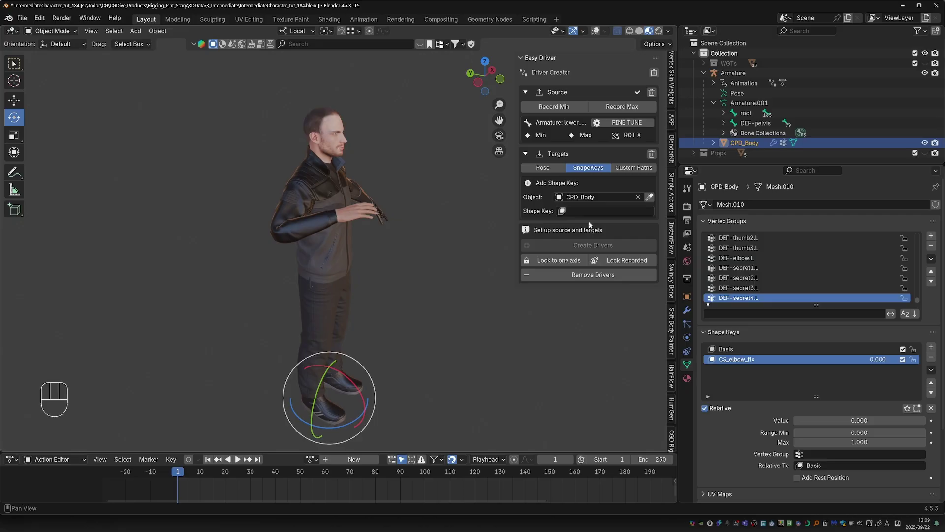
key(z)
click(299, 237)
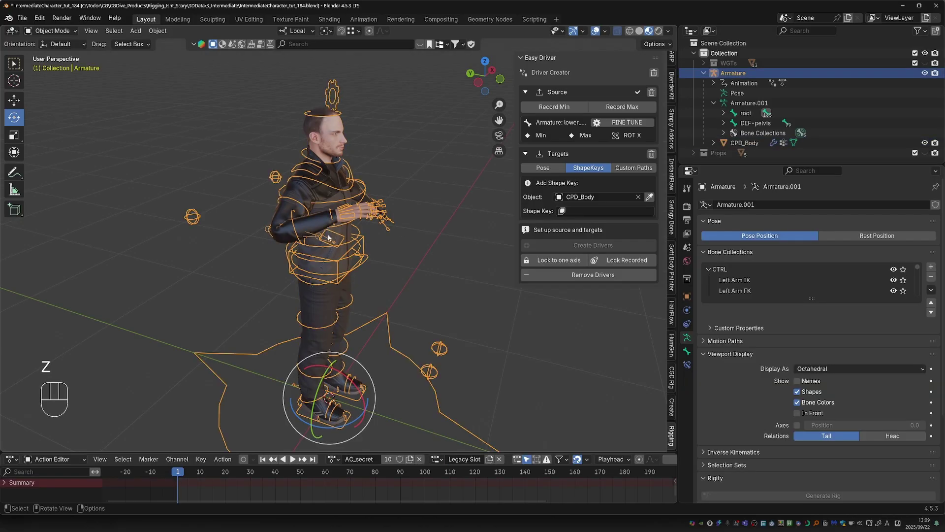
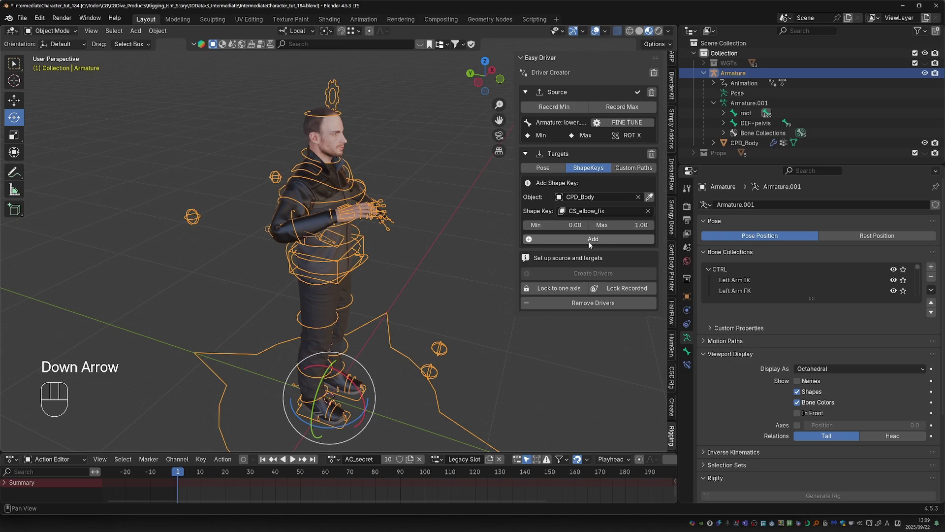
Add CS_elbow_fix (0.00 to 1.00) as the driven shape key, create the driver and bend the forearm to test.
click(593, 246)
click(592, 276)
click(299, 242)
key(Tab)
click(303, 246)
click(304, 245)
key(alt+r)
Unhide the rig's control shapes and rotate the right forearm to check the elbow corrective.
key(z)
key(r)
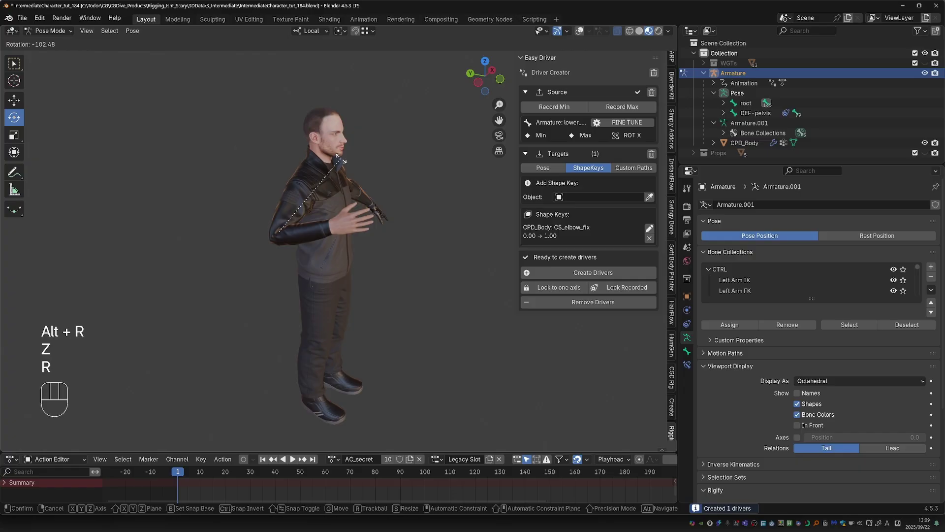
click(352, 153)
drag(302, 238, 270, 238)
key(r)
key(r)
Toggle rig visibility while inspecting the bent elbow and select the MCH-lower_arm.R bone.
key(z)
middle_click(307, 219)
key(z)
middle_click(292, 220)
click(273, 217)
key(z)
click(283, 215)
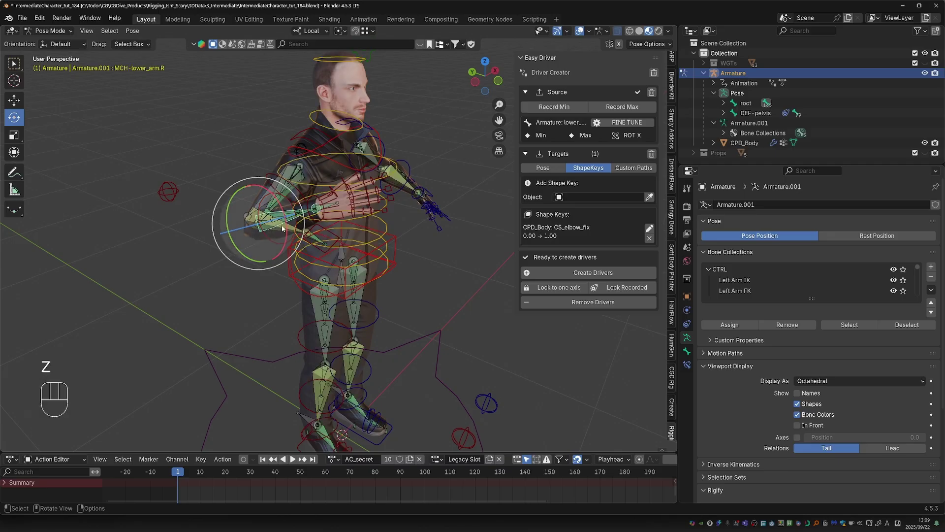
key(F2)
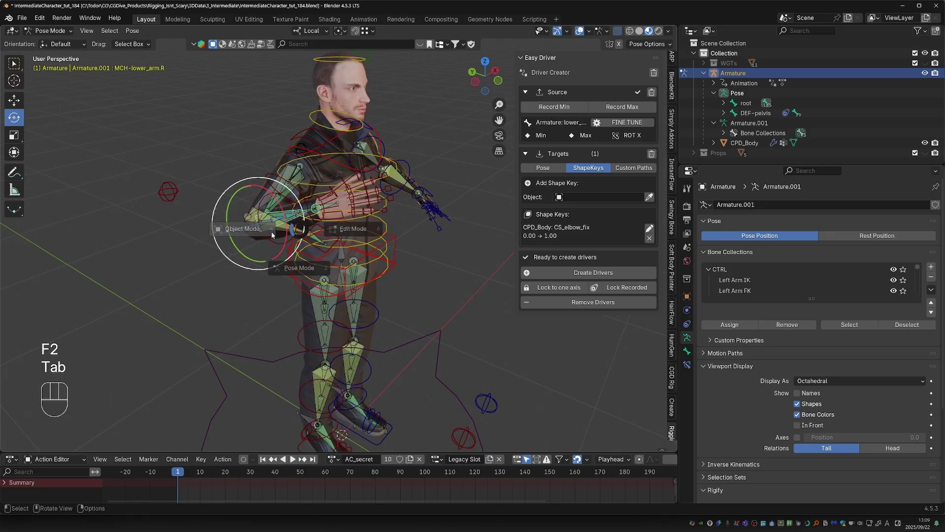
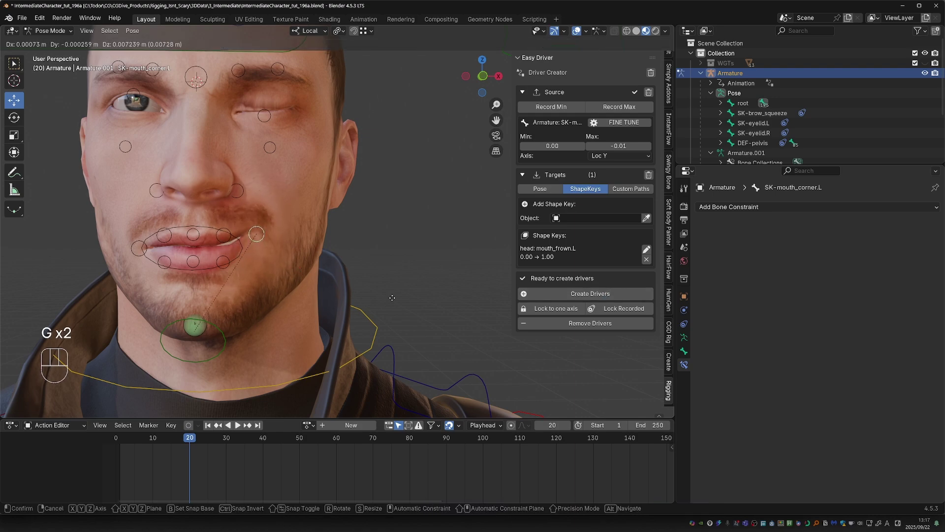
Clamp SK-mouth_corner.L's Y location between -0.008 and 0.008 m and move the control to test the limits.
drag(394, 302, 608, 327)
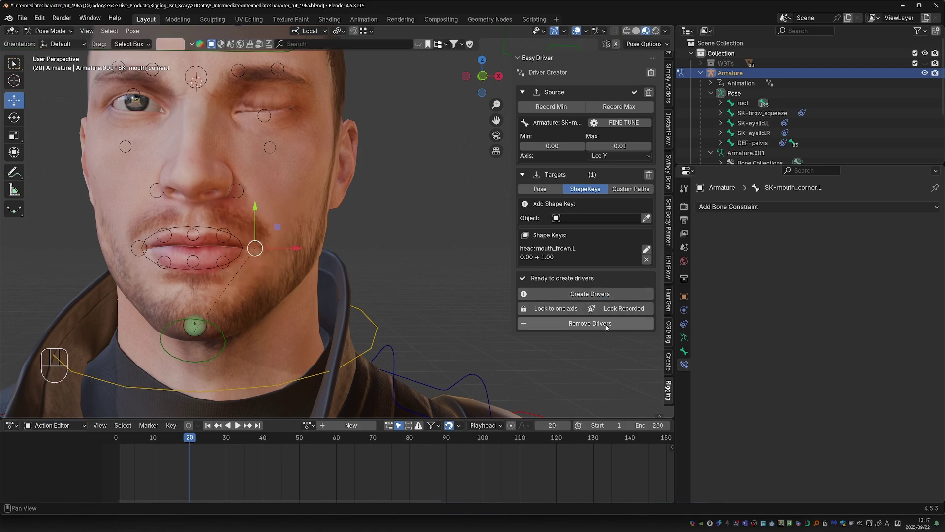
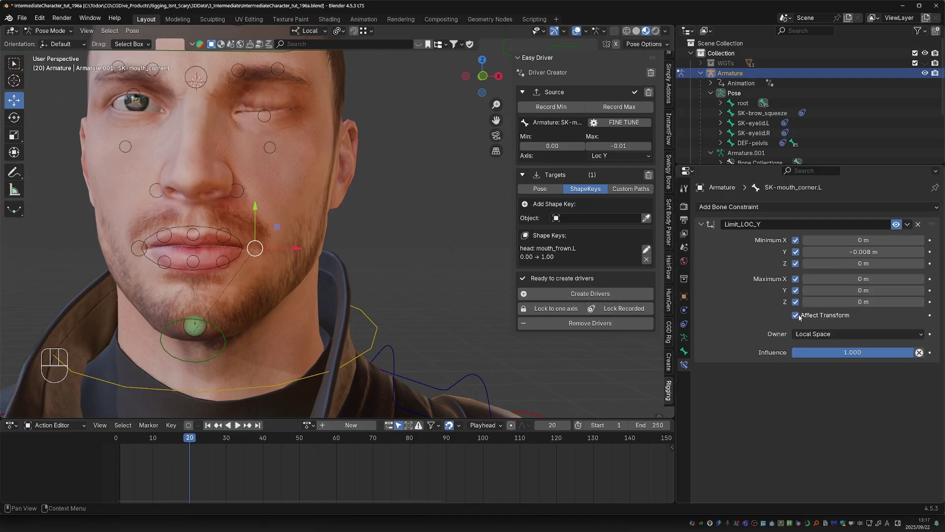
key(g)
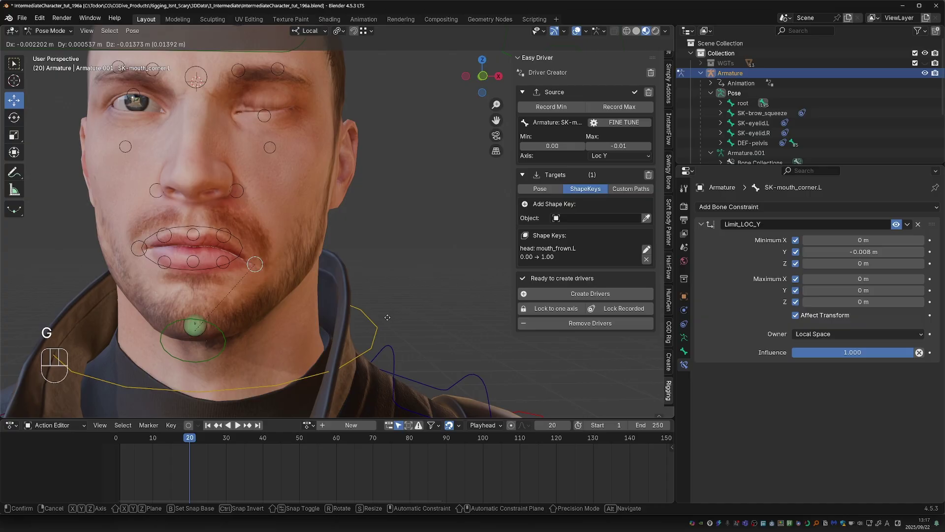
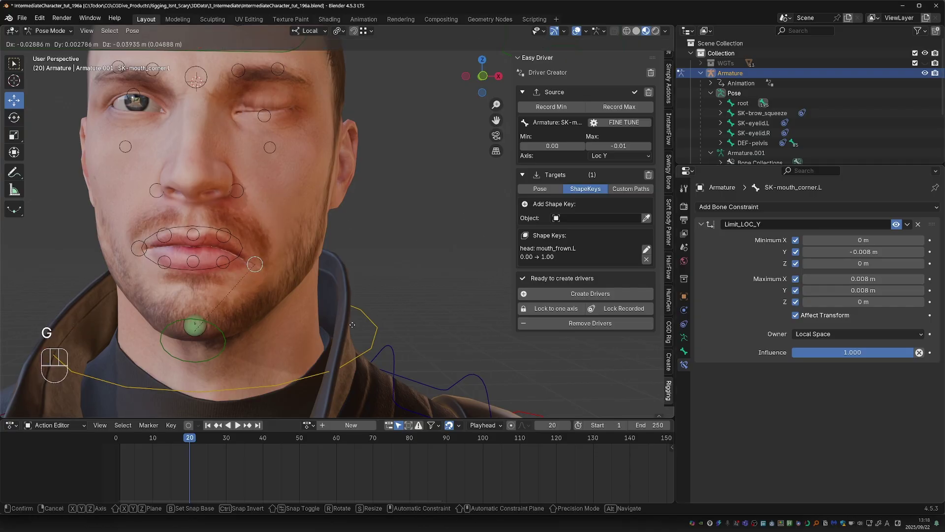
key(g)
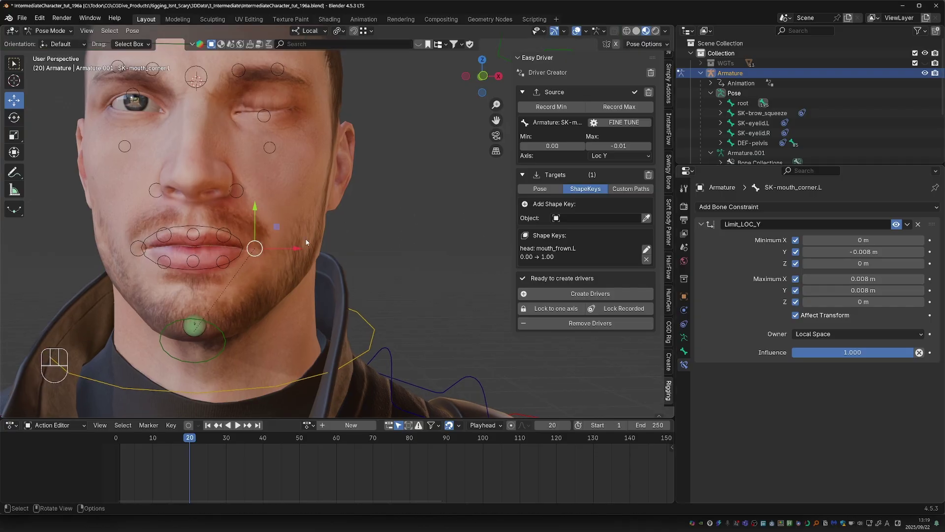
Sketch an annotation arc above the lips with the D key.
key(d)
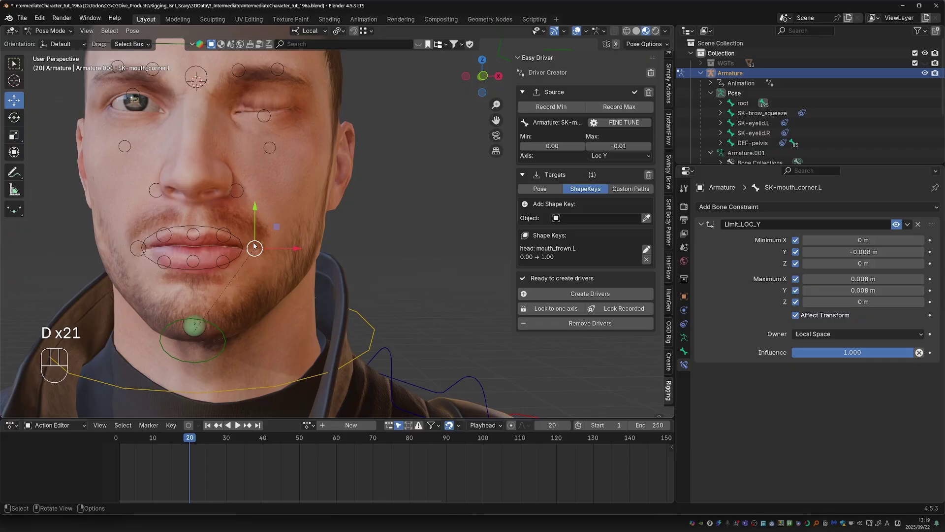
key(g)
key(g)
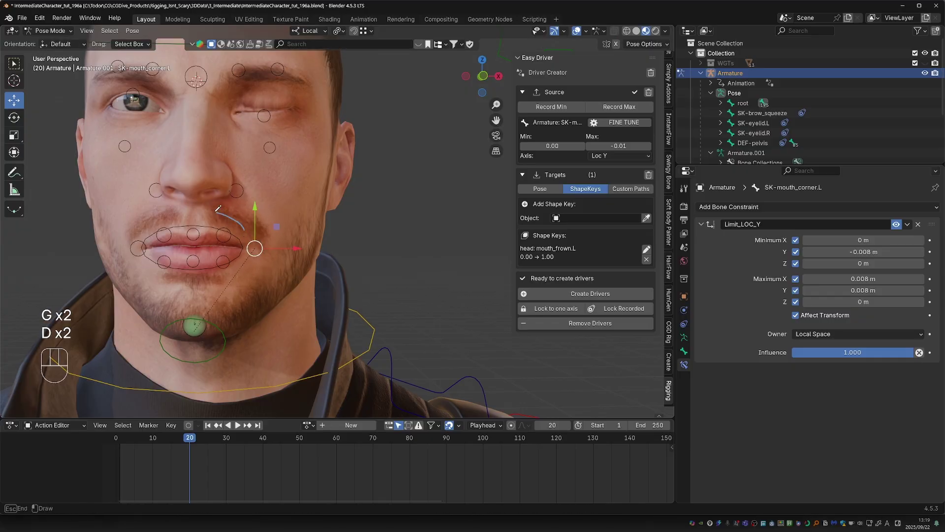